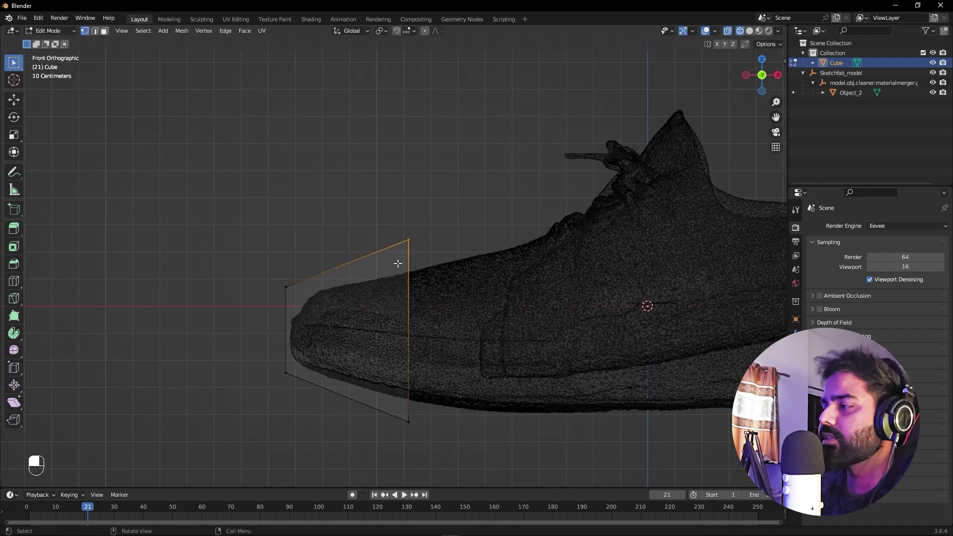
Step: Place the cage's end face over the toe and extrude two sections along the shoe toward the heel
key(g)
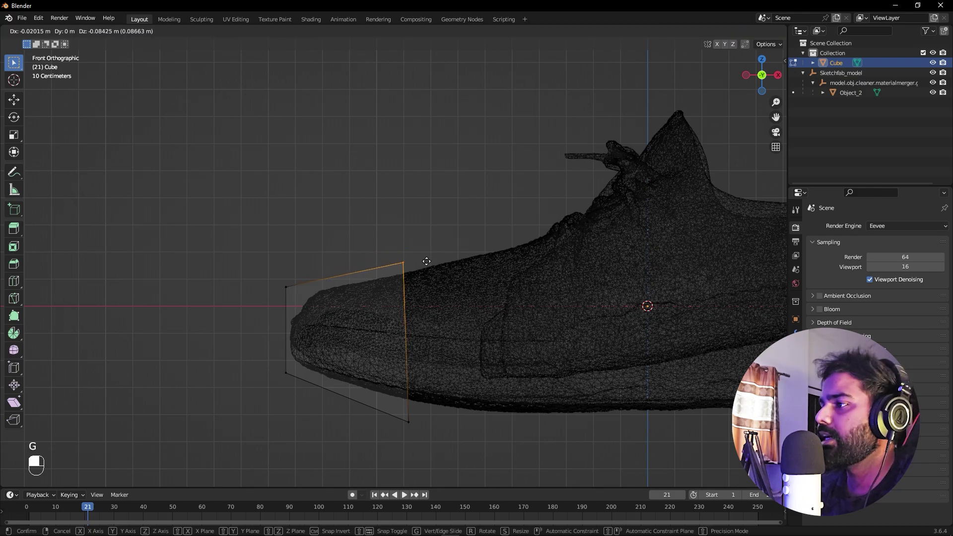
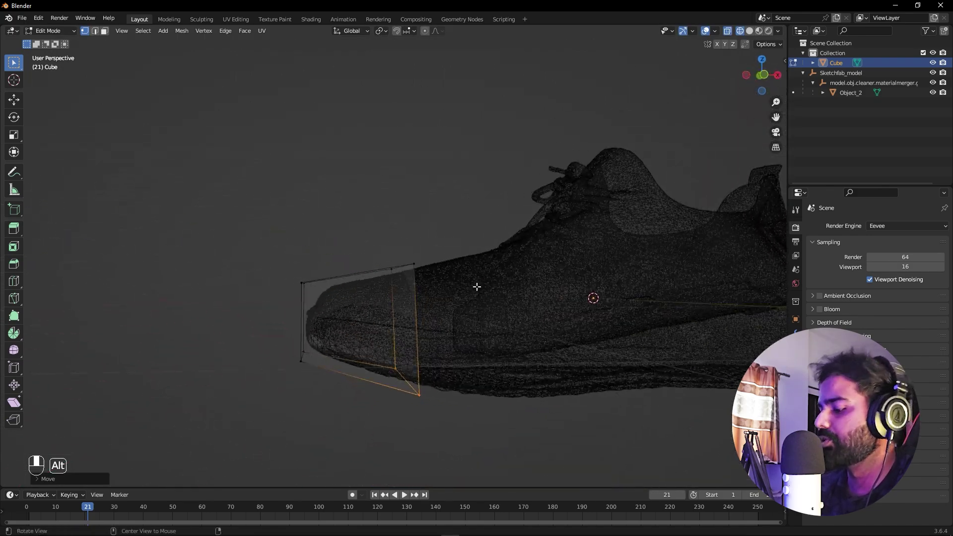
key(KP_1)
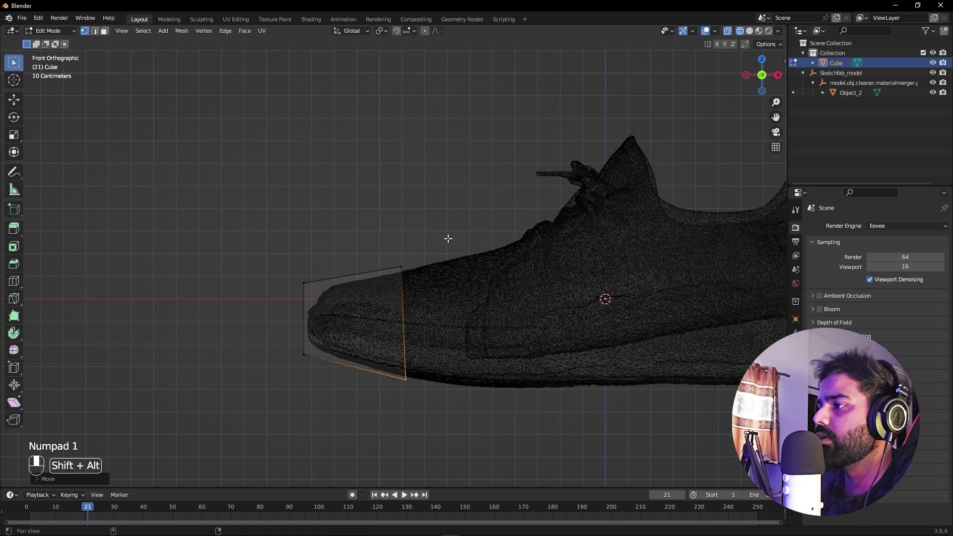
drag(427, 240, 380, 403)
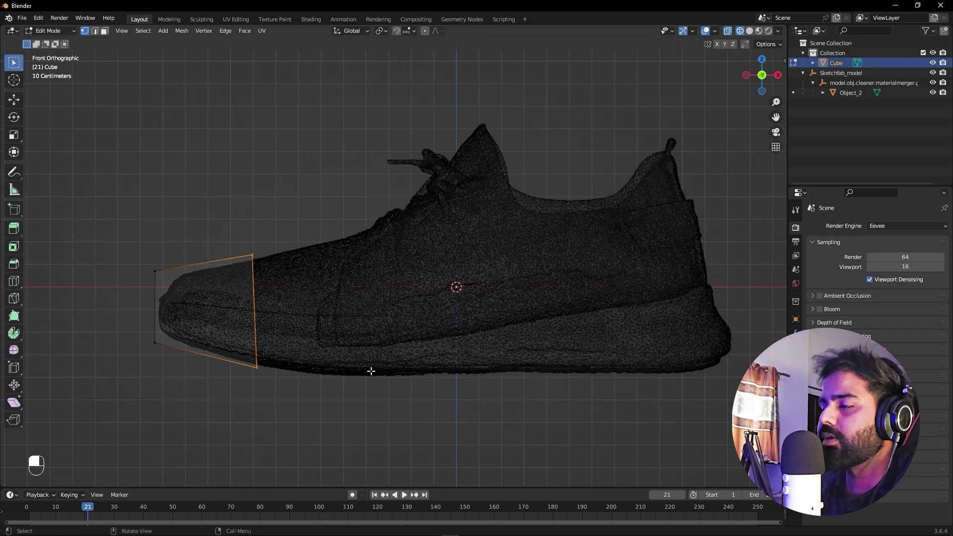
key(e)
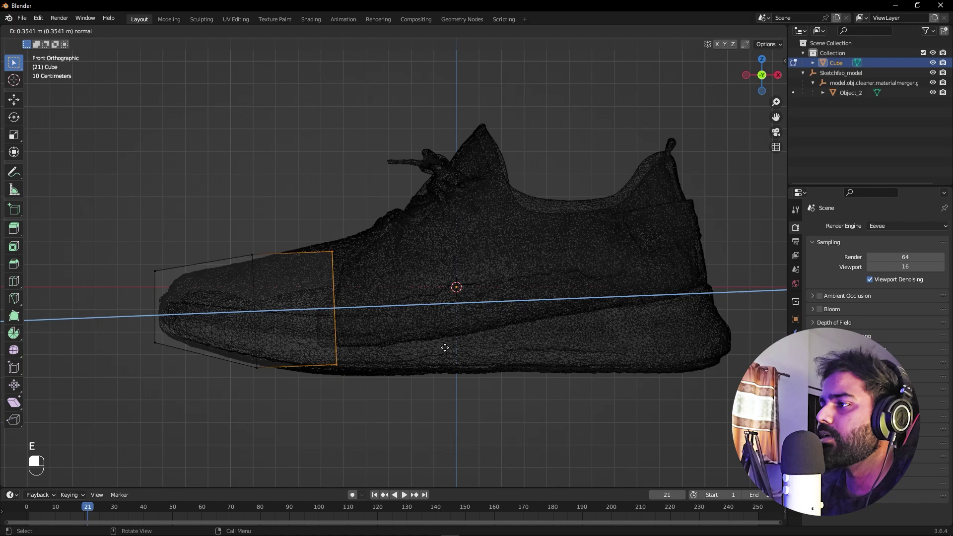
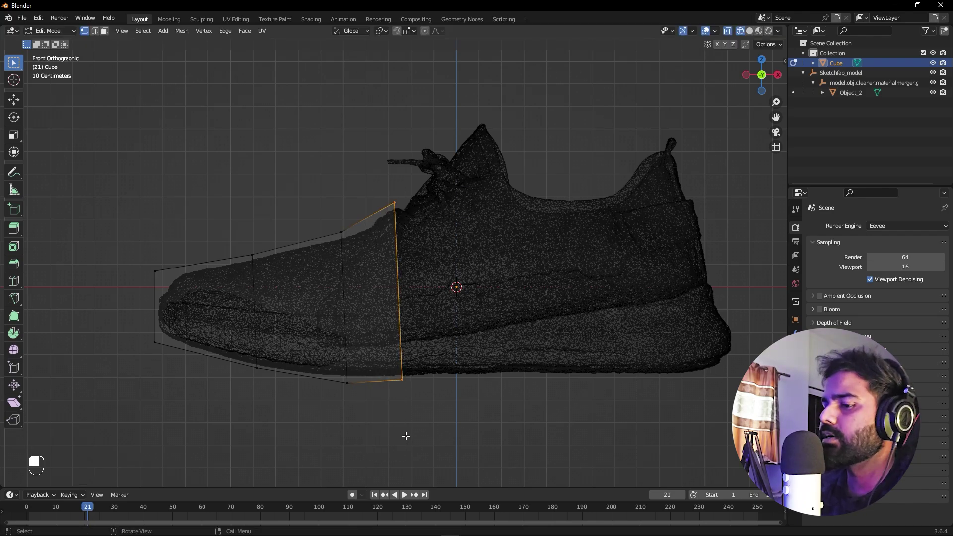
key(e)
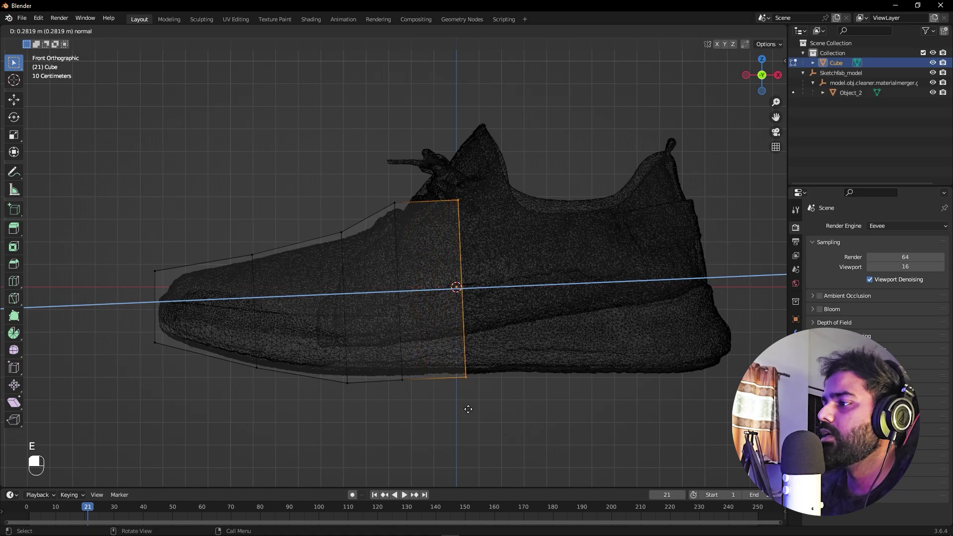
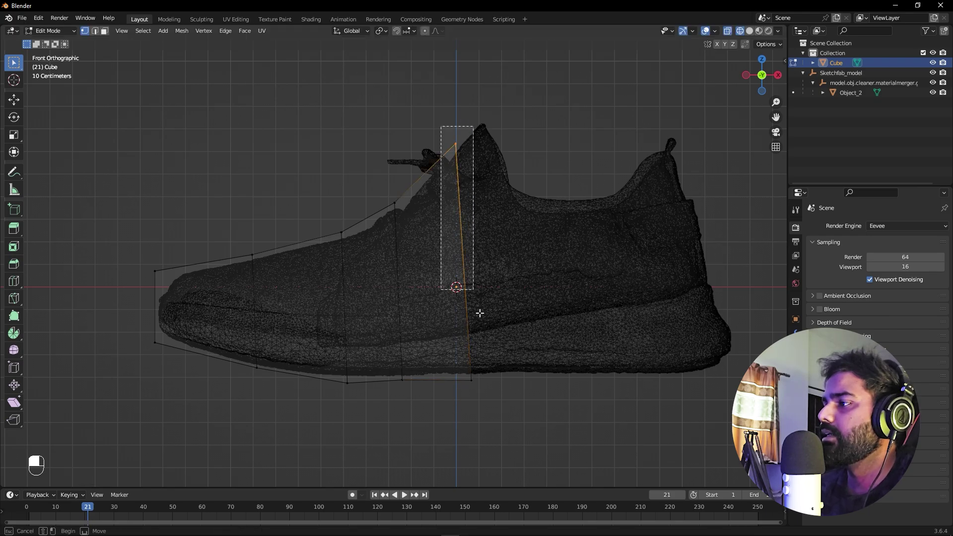
Step: Extrude a further section up around the collar and scale/move its edge to match the shoe outline
key(e)
drag(547, 398, 528, 417)
key(s)
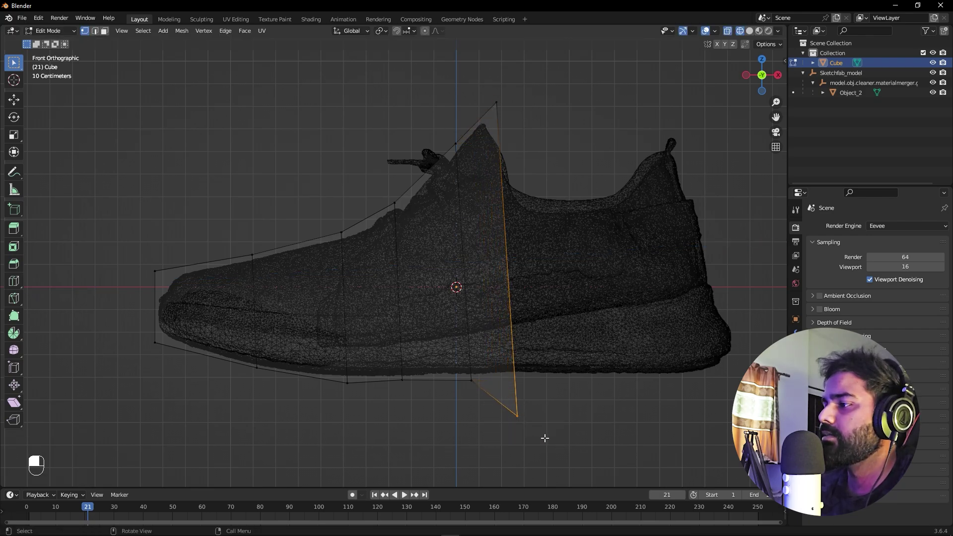
key(g)
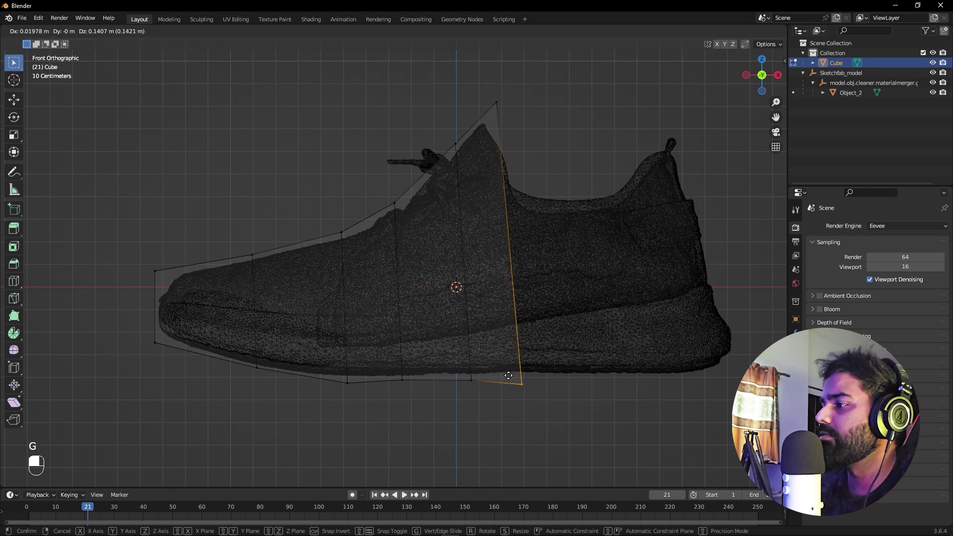
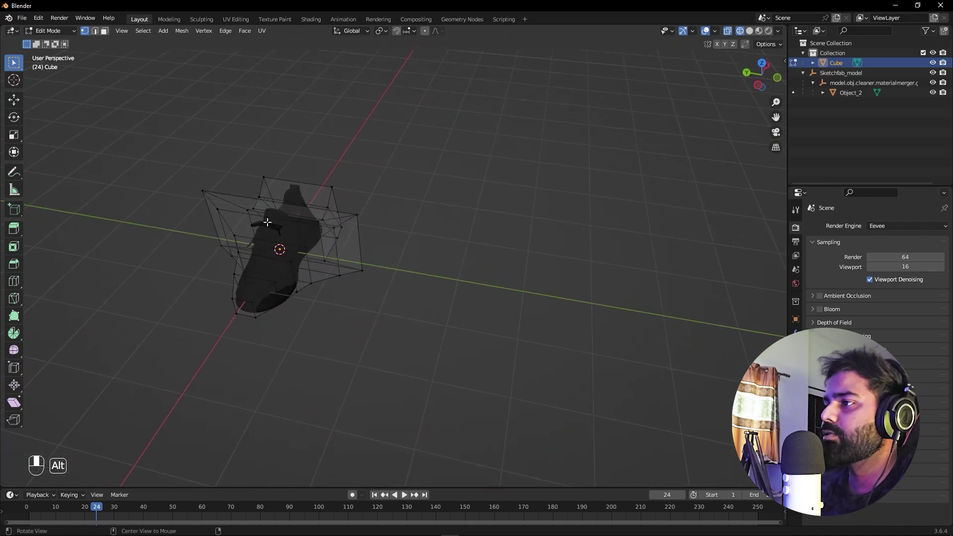
Step: From the top view, scale and move the cage's top loop inward to taper it over the ankle opening
key(KP_7)
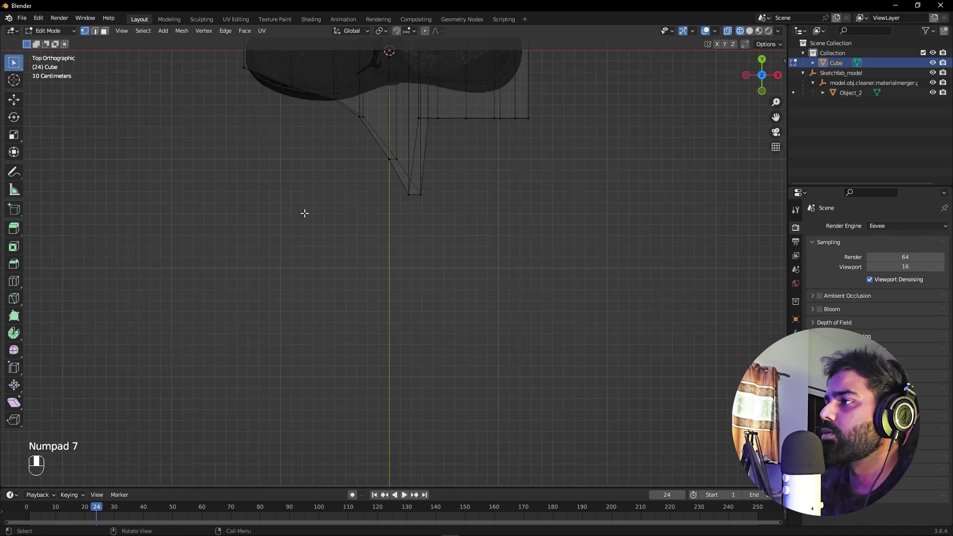
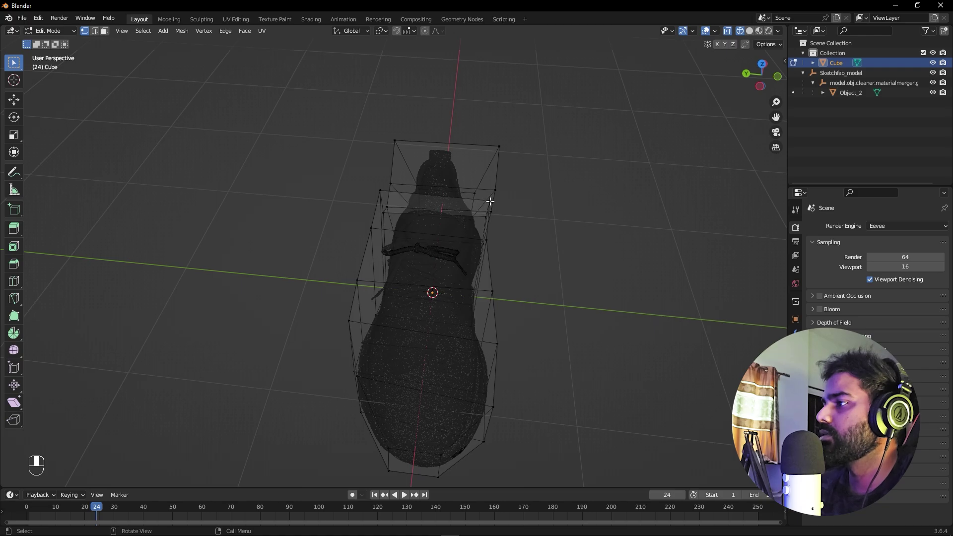
key(s)
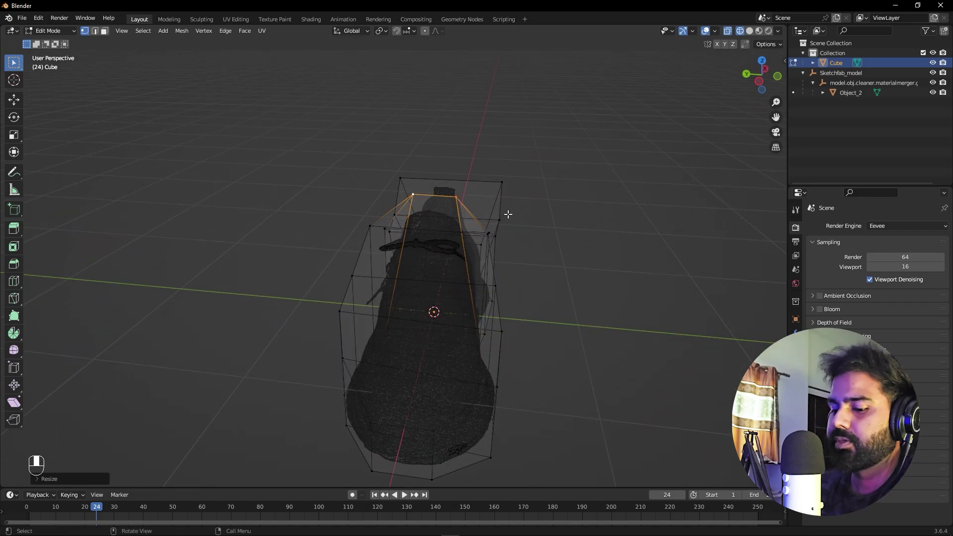
key(g)
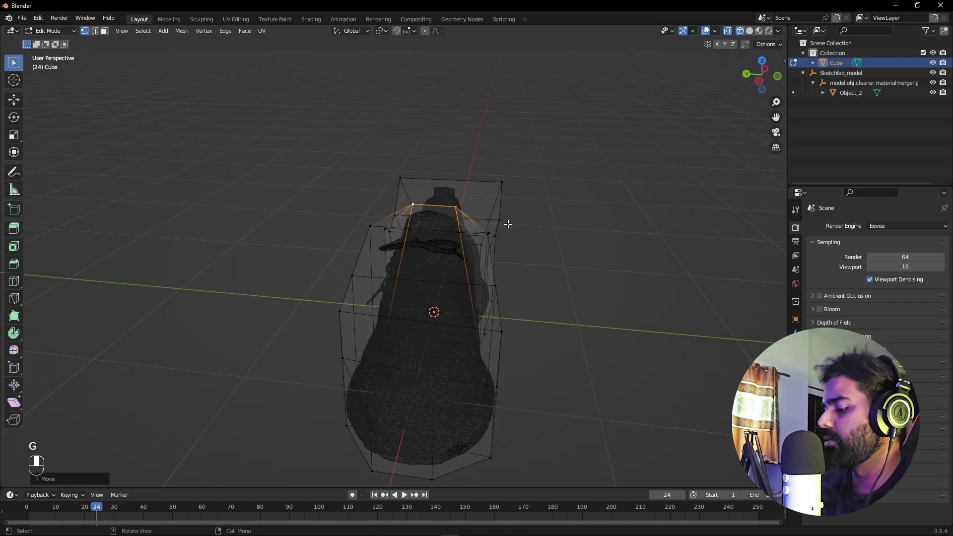
key(KP_1)
key(KP_3)
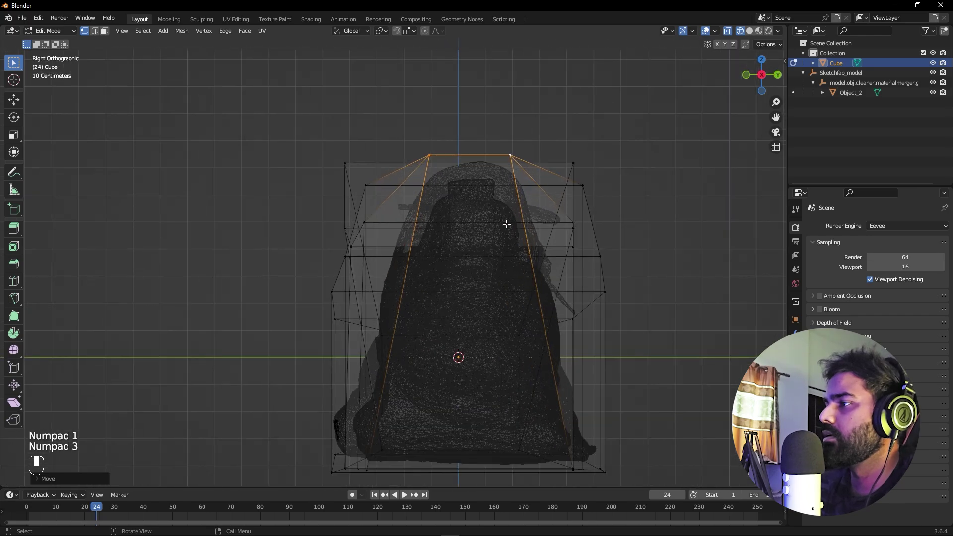
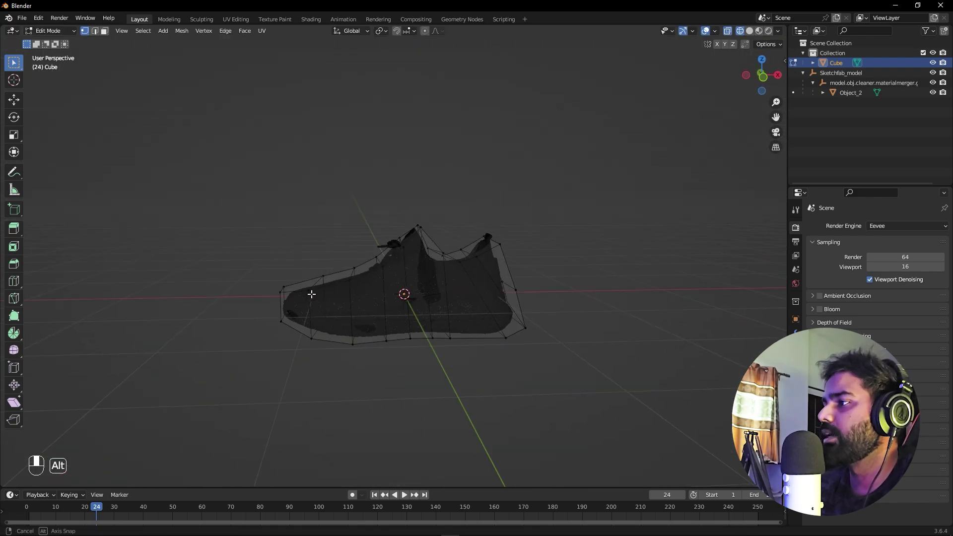
Step: Leave Edit Mode and hide the scanned Sketchfab sneaker in the Outliner, keeping the cage visible
drag(746, 28, 522, 313)
key(Tab)
drag(457, 303, 433, 283)
drag(433, 283, 937, 86)
middle_click(937, 86)
double_click(935, 91)
middle_click(940, 91)
middle_click(944, 90)
click(945, 84)
middle_click(945, 84)
Step: Add a UV sphere at the cage's center, scale it down and apply its transform
click(823, 94)
drag(829, 97, 837, 122)
click(837, 122)
middle_click(834, 123)
drag(427, 273, 402, 270)
key(shift+a)
key(s)
key(ctrl+a)
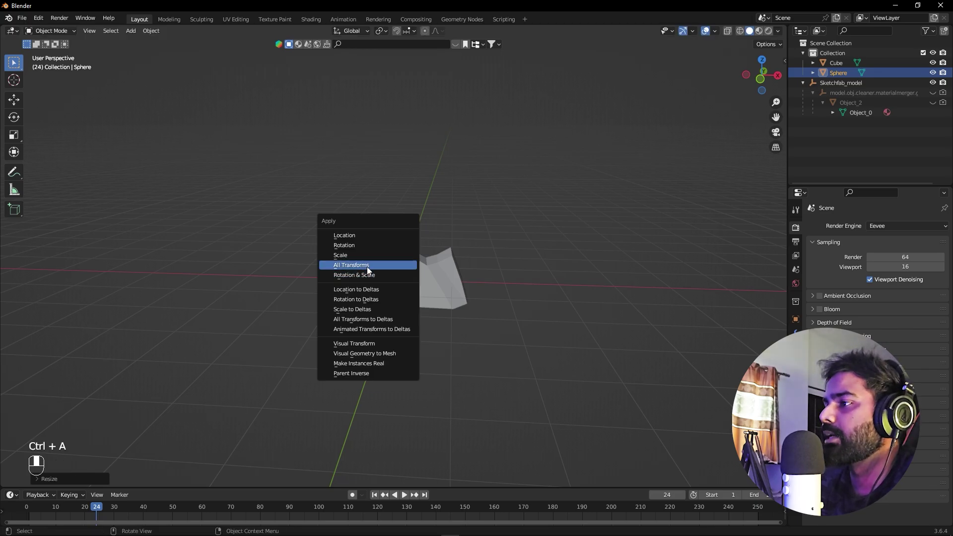
Step: Raise the sphere above the cage along Z and give it Collision physics, testing with playback
key(g)
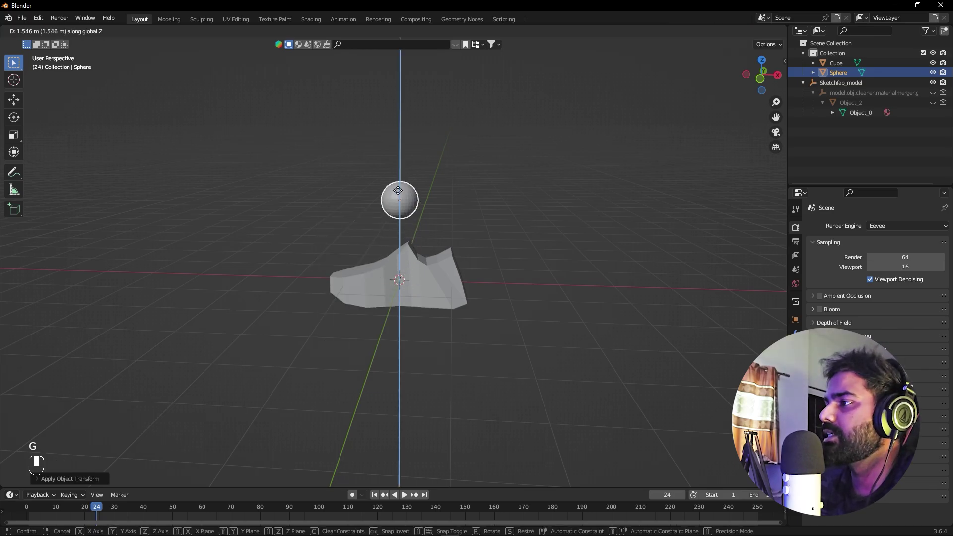
click(416, 175)
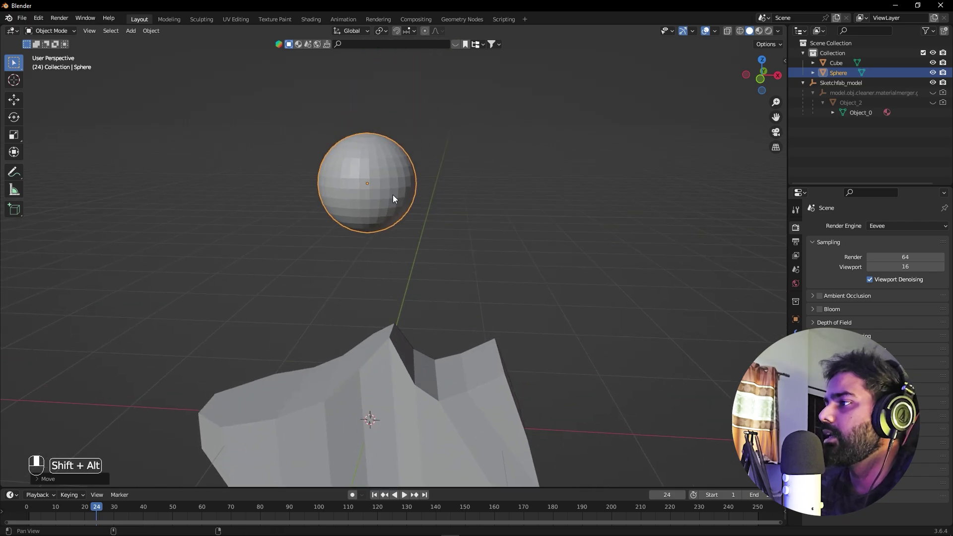
drag(396, 159, 833, 327)
key(space)
key(space)
key(space)
drag(833, 327, 366, 382)
click(366, 382)
Step: Give the cube cage Cloth physics with Bending stiffness set to 5
drag(366, 382, 852, 236)
drag(852, 236, 381, 184)
drag(381, 184, 61, 511)
key(space)
key(space)
drag(61, 511, 822, 461)
drag(822, 462, 831, 486)
click(831, 487)
Step: Set the cloth's Field Weights Gravity to 0 and play back to check the deformation
drag(831, 486, 49, 512)
key(space)
key(space)
drag(49, 512, 157, 356)
key(space)
key(space)
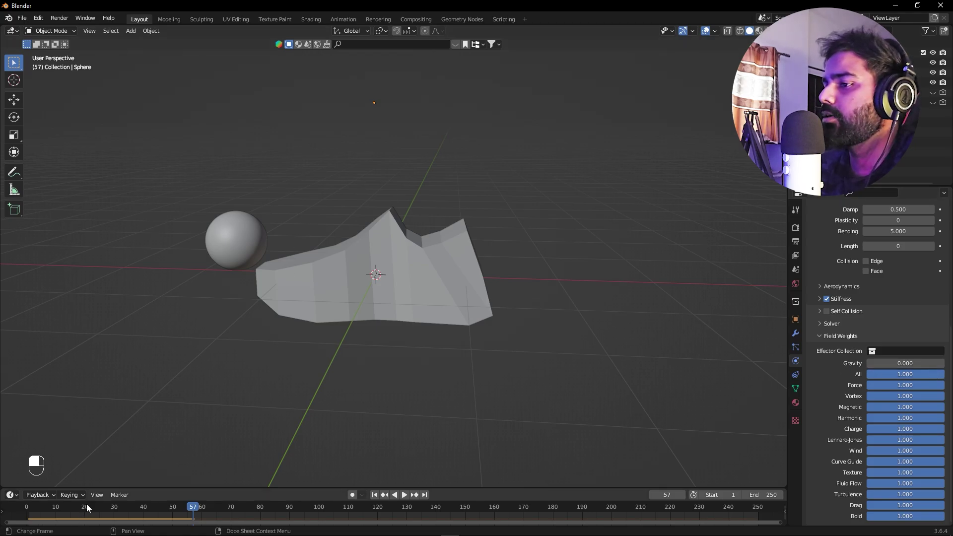
Step: Play the cloth simulation briefly, then bring up the Add menu's Force Field list
key(space)
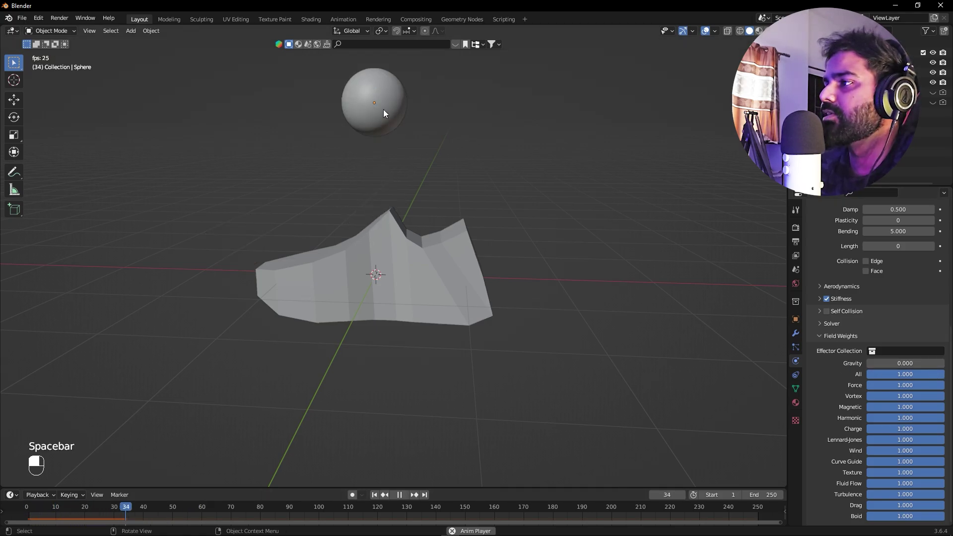
key(space)
key(shift+a)
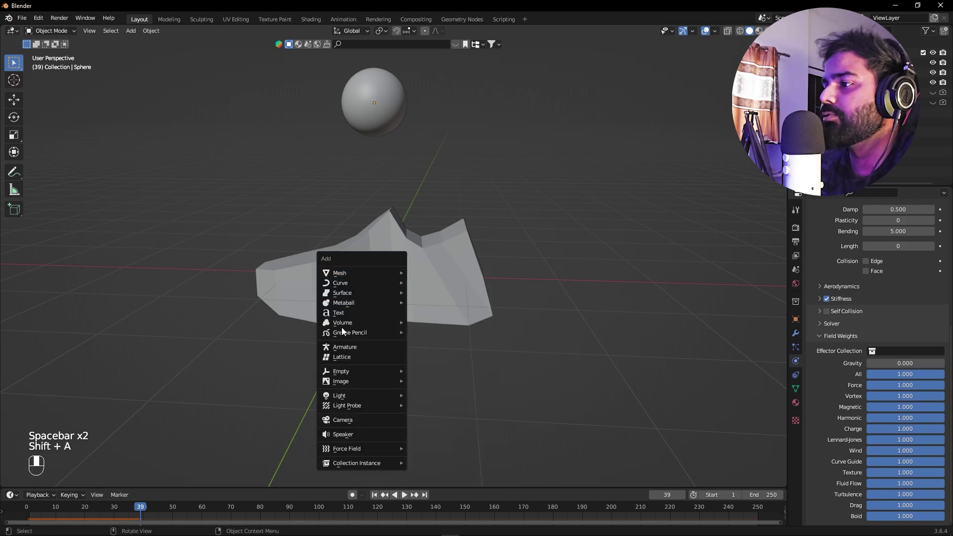
key(shift+a)
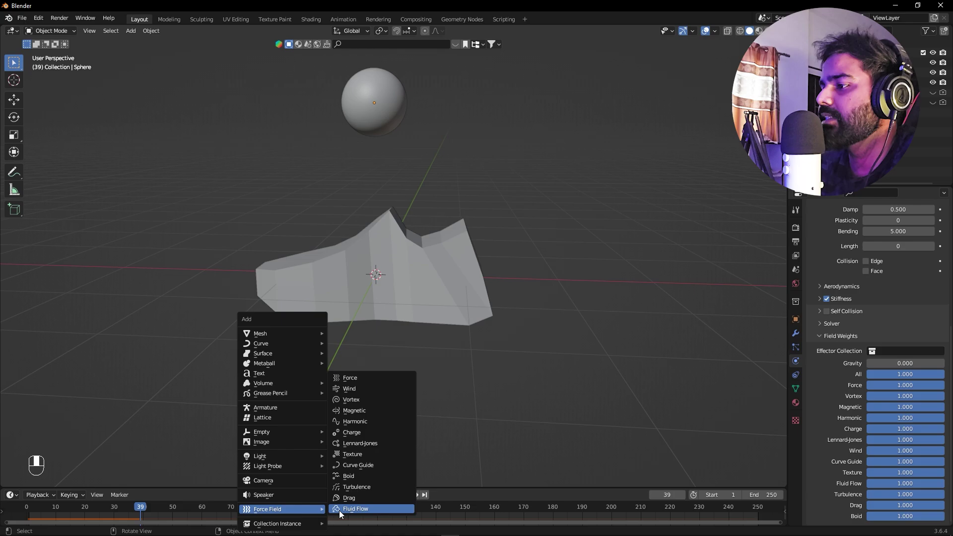
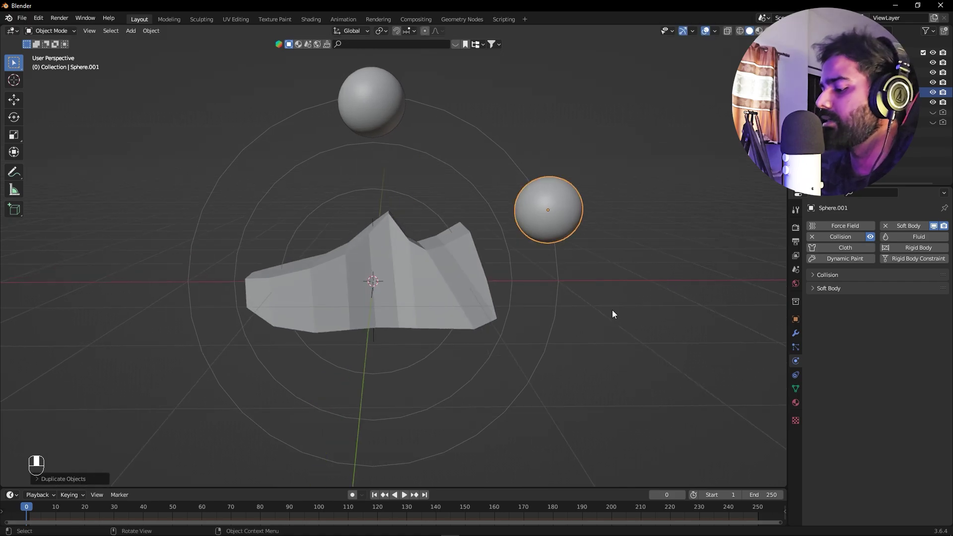
Step: Position and scale the collision sphere from the top view, then duplicate it beside the shoe
key(KP_7)
key(g)
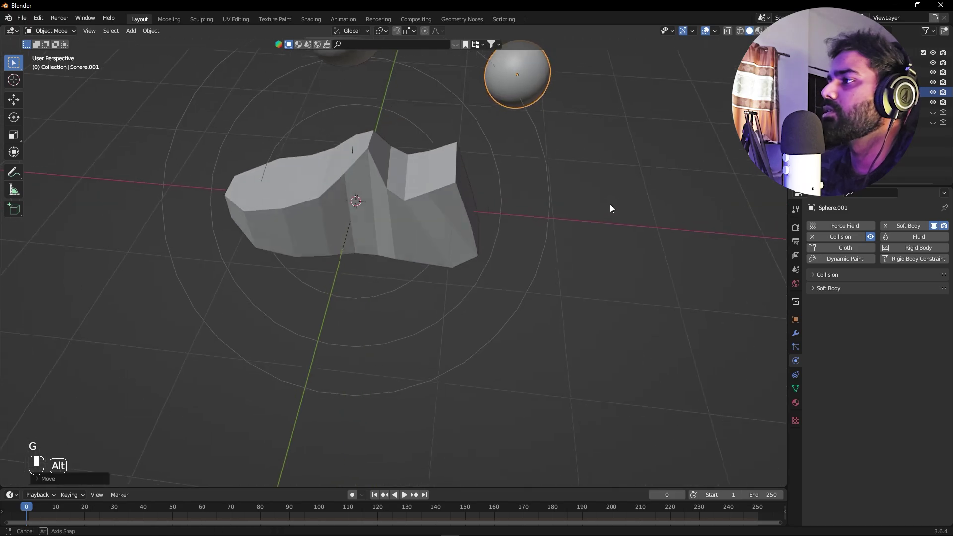
key(s)
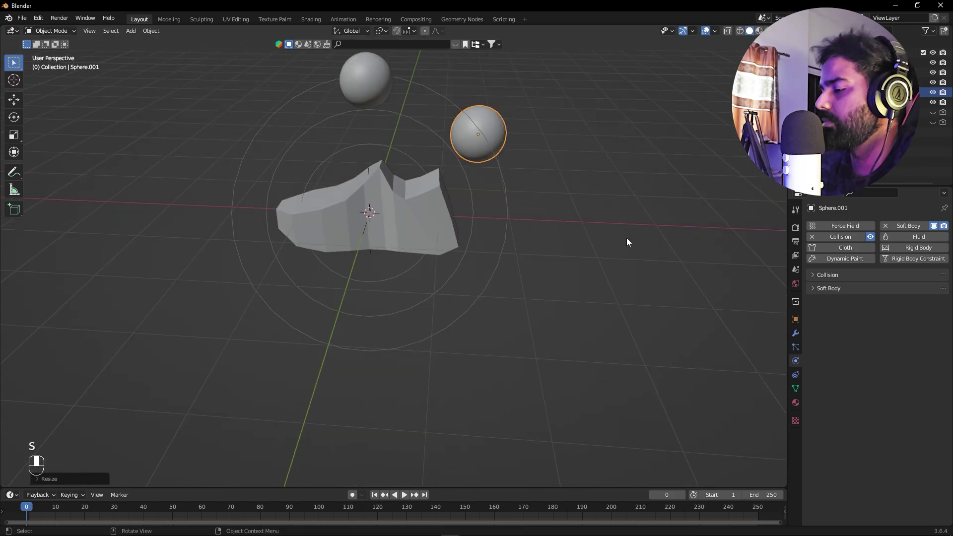
key(KP_3)
key(shift+d)
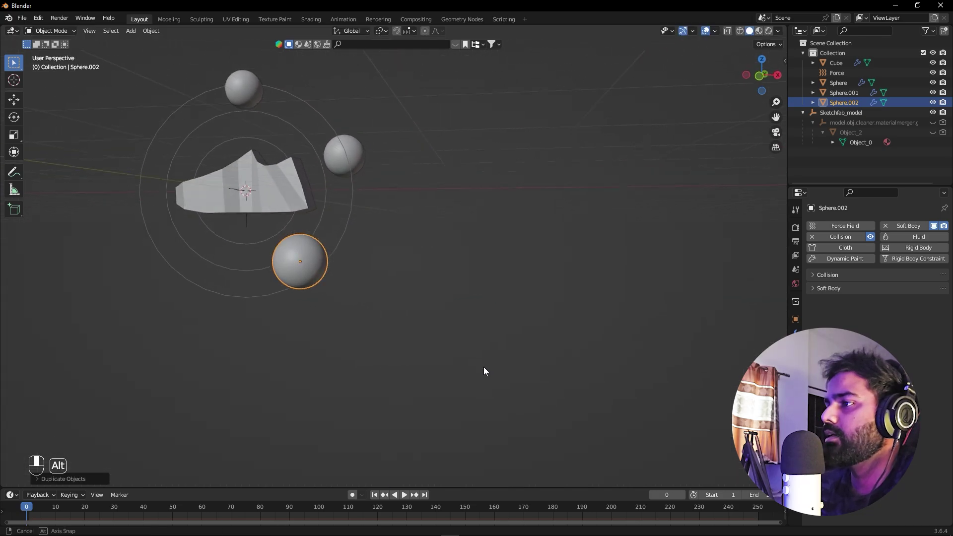
Step: Duplicate and scale more collision spheres around the shoe and play the simulation to test
key(shift+d)
key(s)
key(KP_1)
key(shift+d)
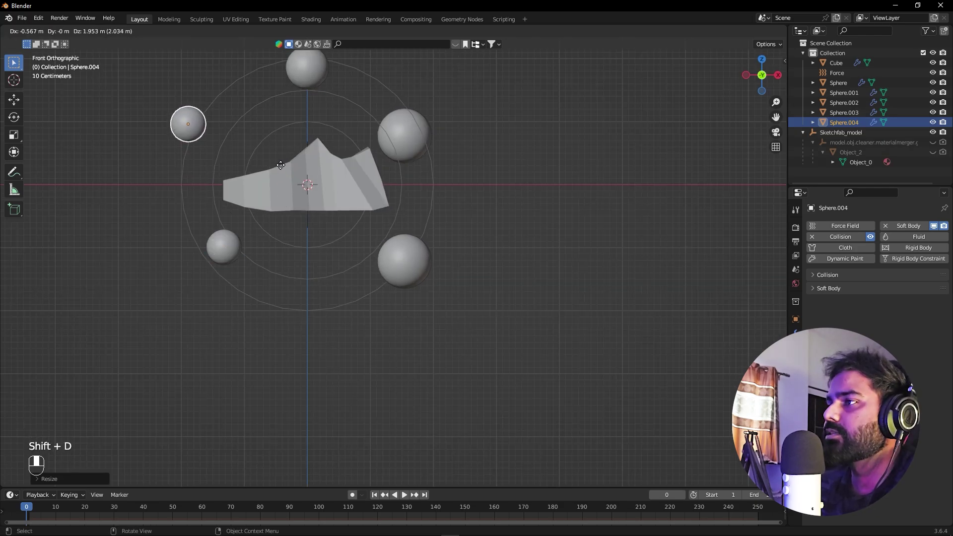
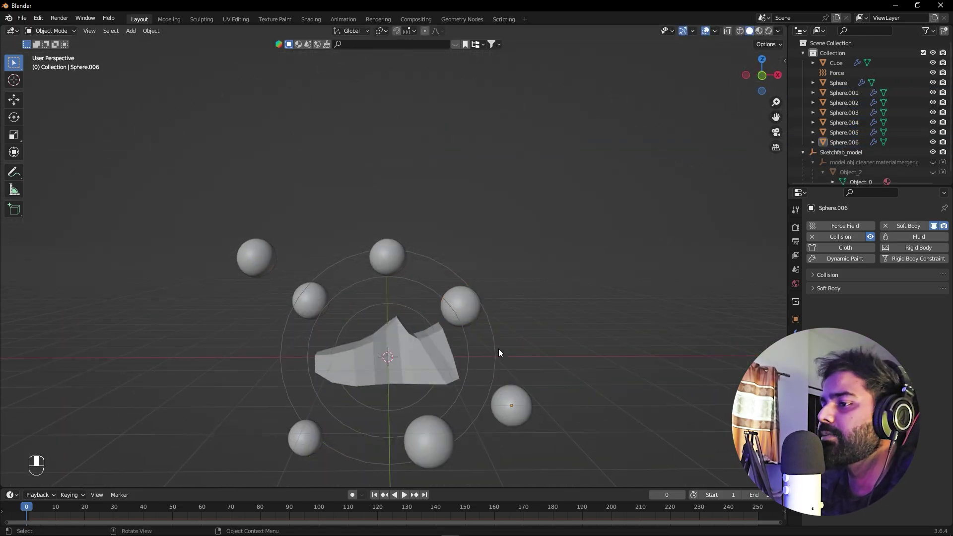
key(space)
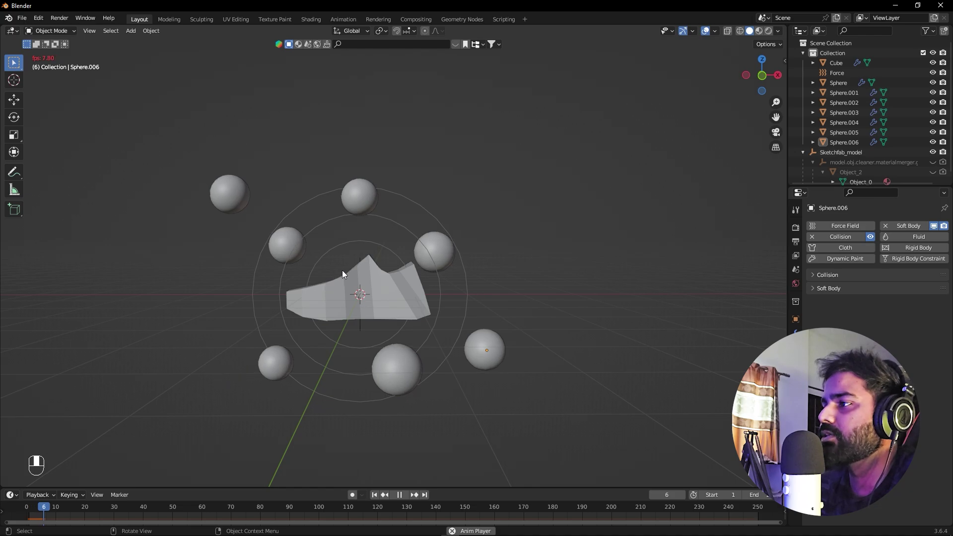
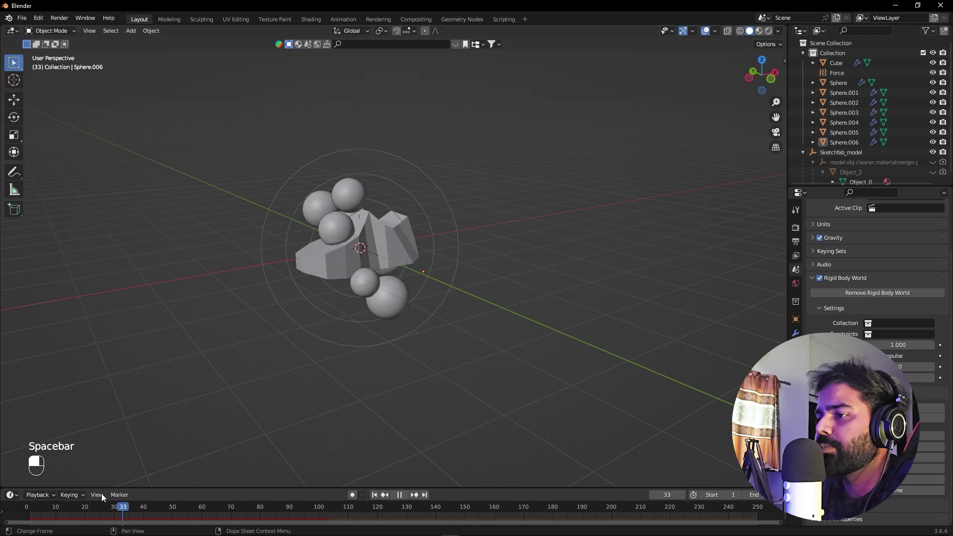
Step: Hide the cloth cage Cube via its Outliner eye icon
drag(68, 502, 373, 254)
drag(374, 253, 937, 65)
click(936, 65)
click(946, 66)
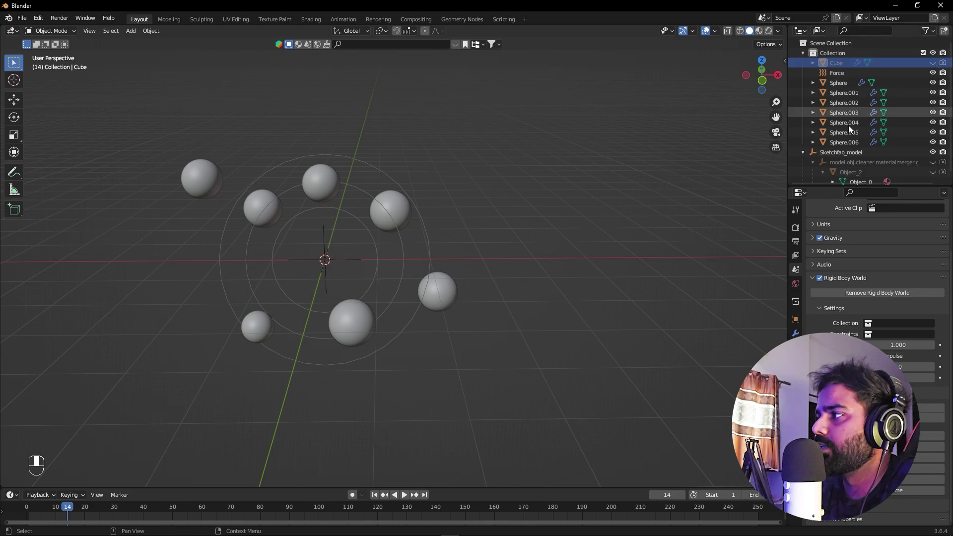
Step: Unhide the scanned sneaker model and play the simulation with spheres pressing around it
click(940, 160)
double_click(940, 166)
click(947, 159)
click(643, 209)
key(space)
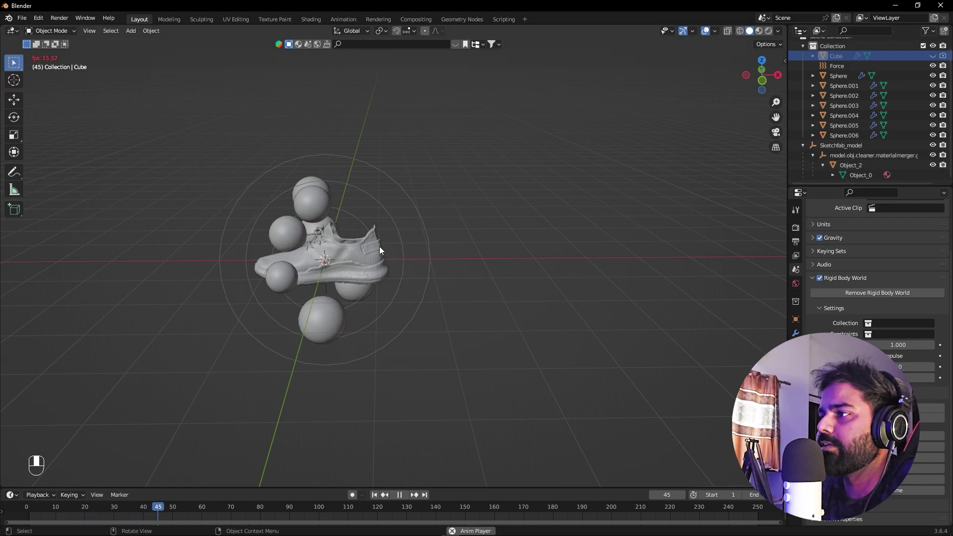
Step: Switch the viewport to Cycles rendered shading and turn the Timeline into a World Shader Editor
drag(355, 311, 814, 210)
drag(814, 210, 879, 226)
drag(879, 226, 59, 442)
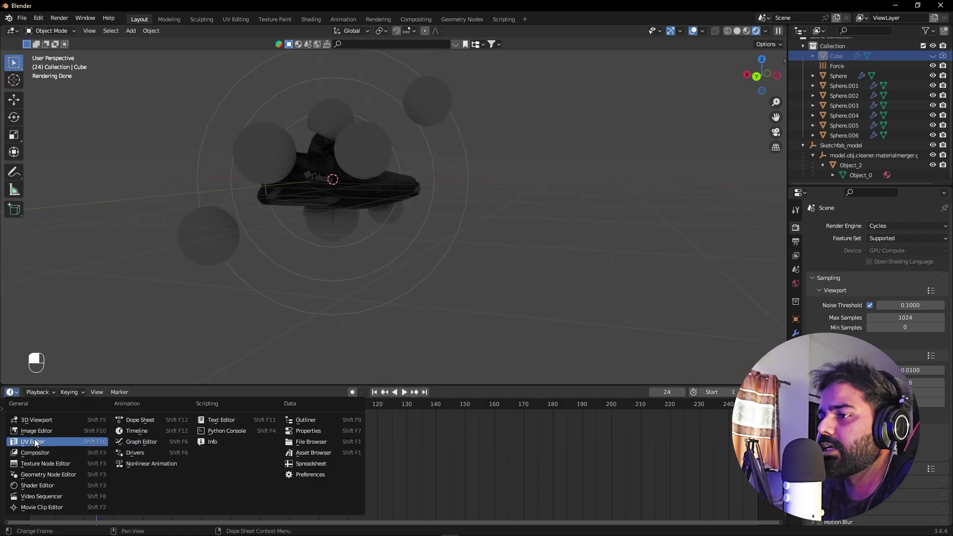
drag(54, 489, 346, 447)
Step: Add an Environment Texture node feeding the World Background color
middle_click(346, 447)
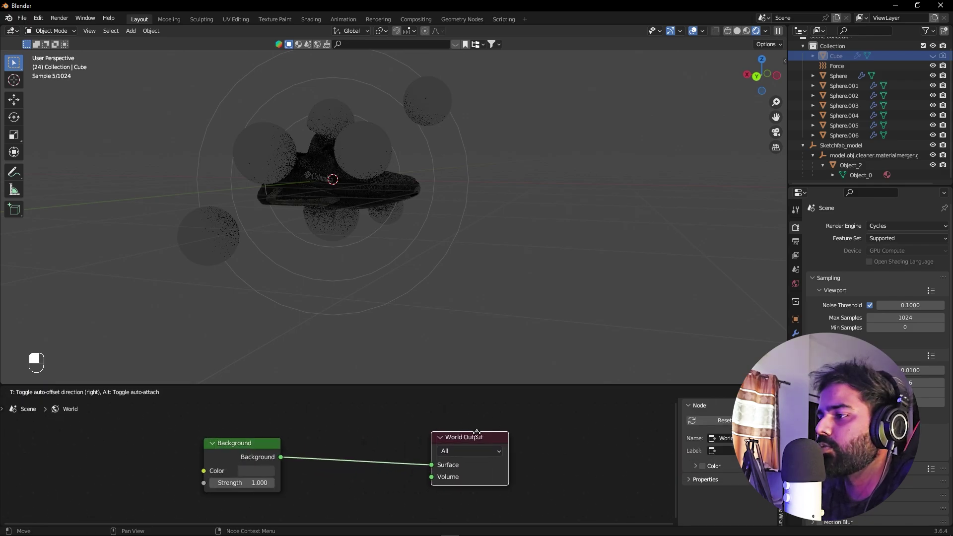
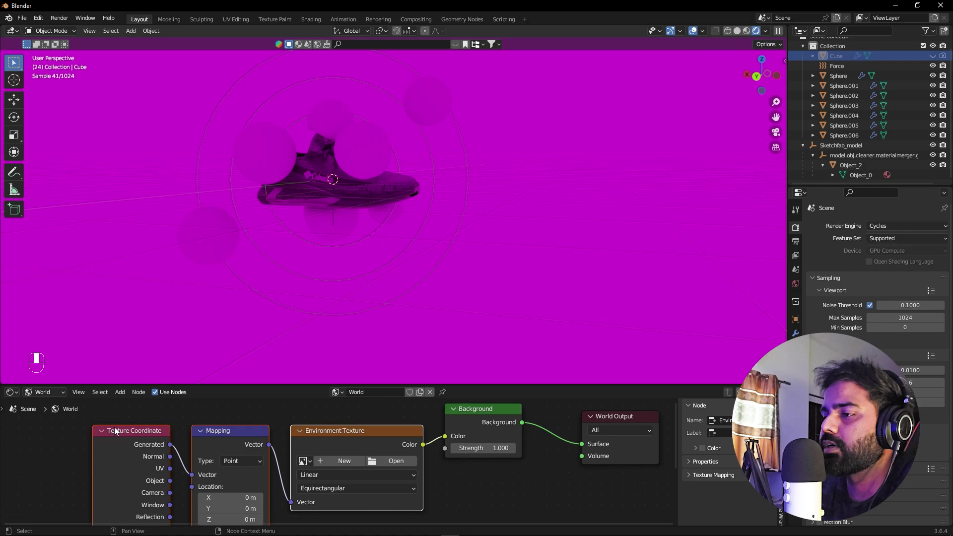
key(shift+a)
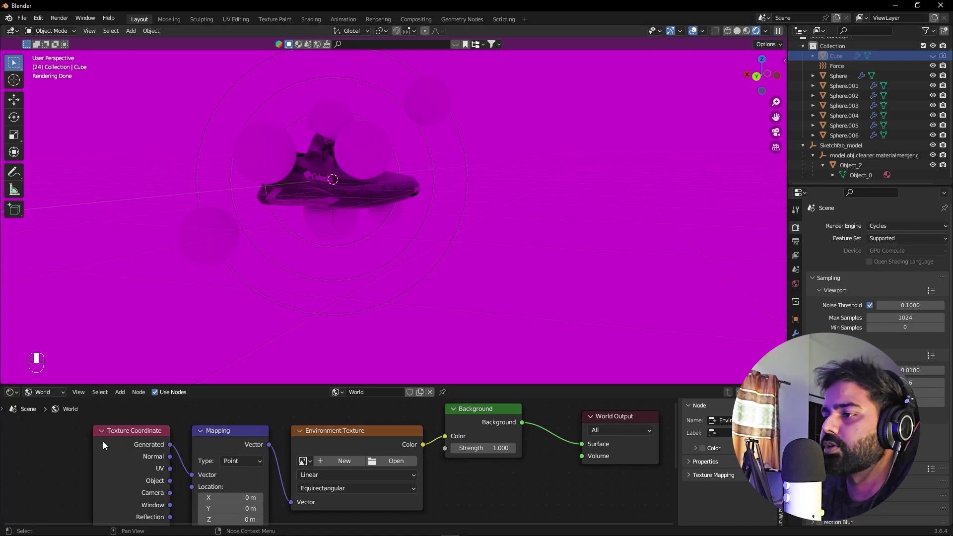
Step: Browse from the Environment Texture node to the HDRI folder to load a studio .exr image
drag(126, 435, 393, 462)
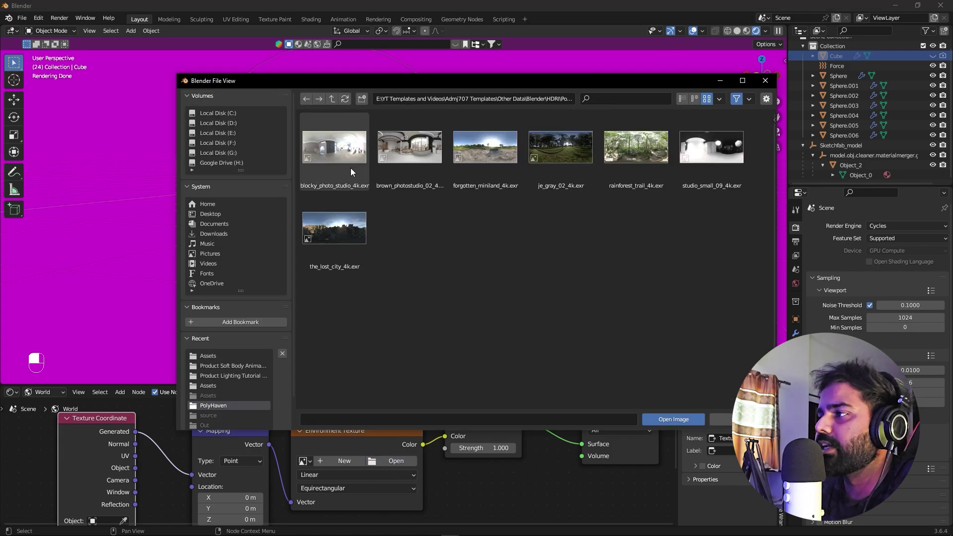
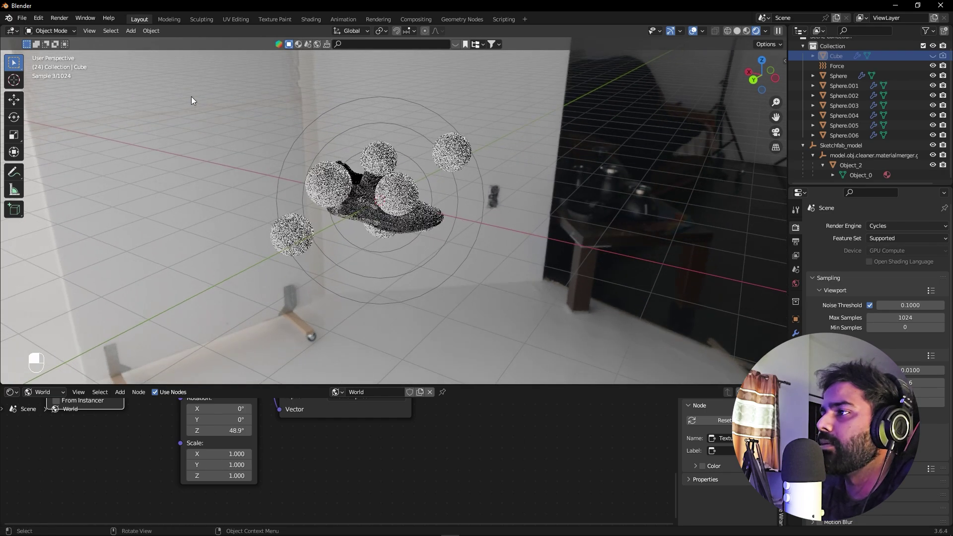
Step: Add a plane, stand it upright and enlarge it into a big backdrop behind the sneaker
key(shift+a)
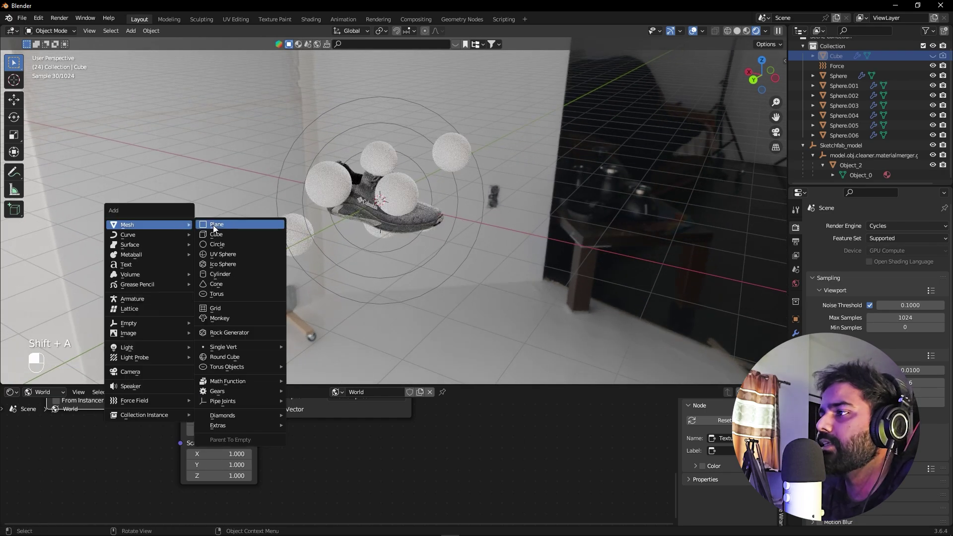
click(215, 229)
key(r)
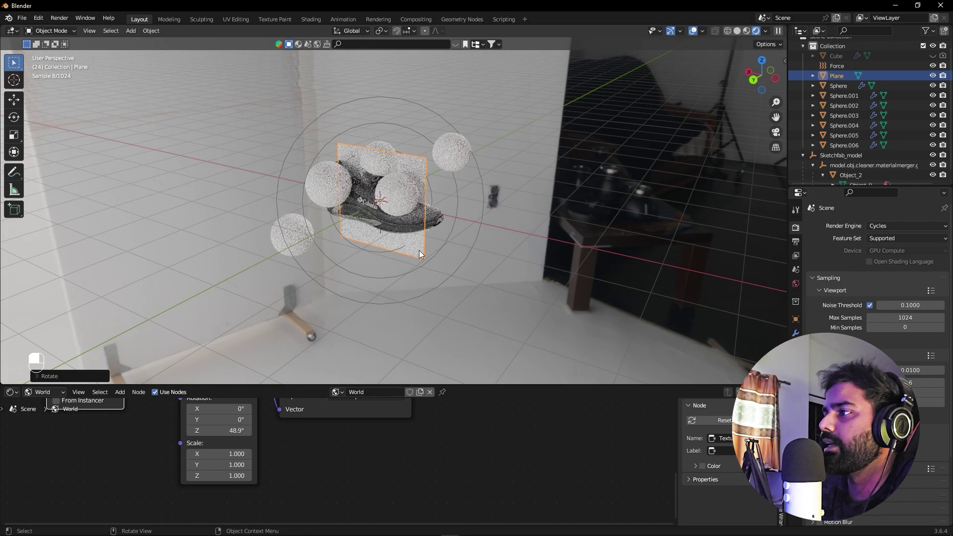
key(r)
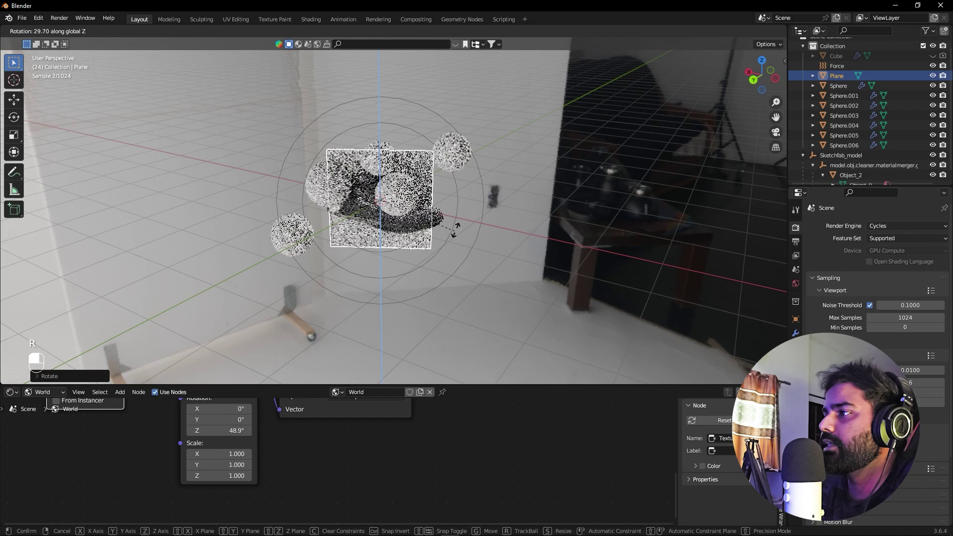
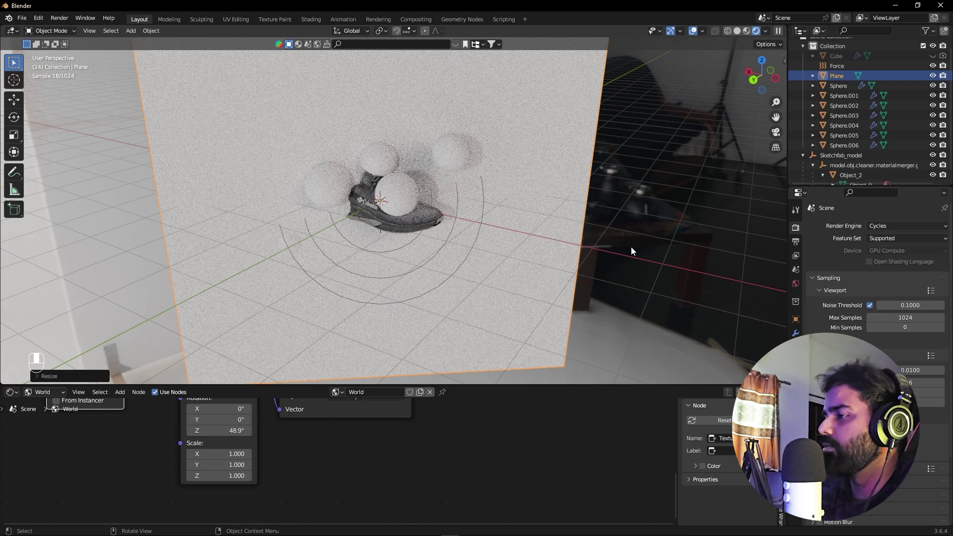
key(KP_7)
key(ctrl+z)
key(g)
drag(574, 250, 278, 240)
Step: Add a camera to the scene and look through it
key(shift+a)
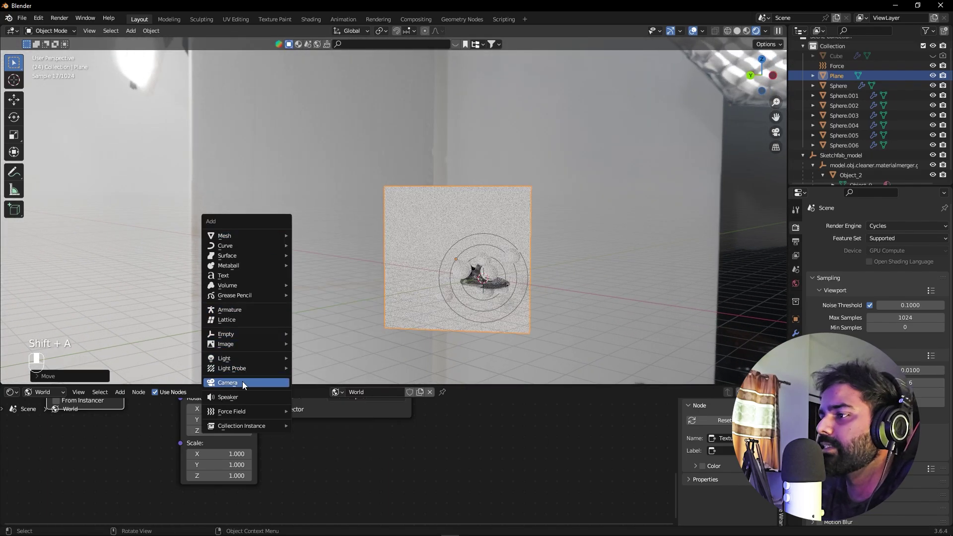
key(KP_0)
drag(542, 283, 548, 283)
middle_click(565, 268)
Step: Enable Lock Camera to View and orbit until the shoe fills the camera frame from an angled front-side view
key(n)
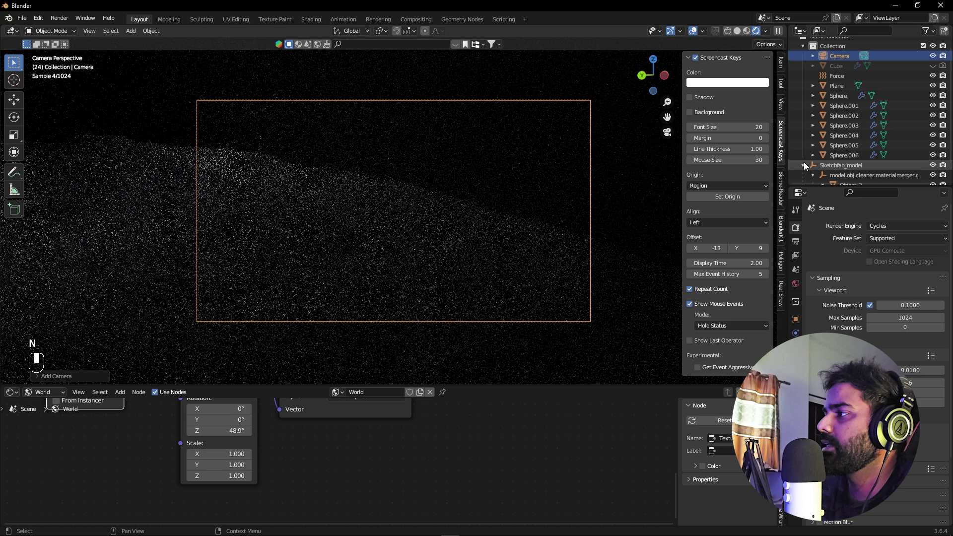
click(786, 107)
click(727, 184)
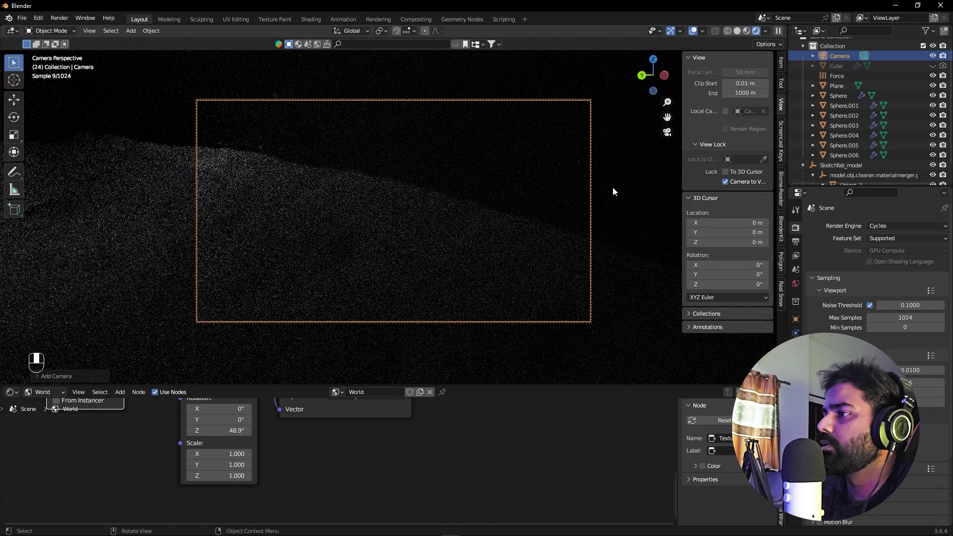
middle_click(407, 169)
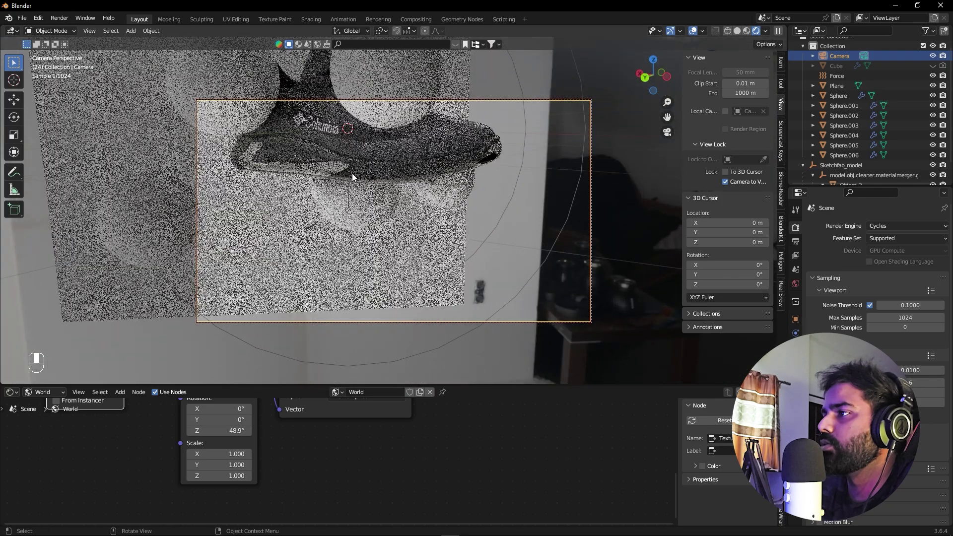
key(KP_Decimal)
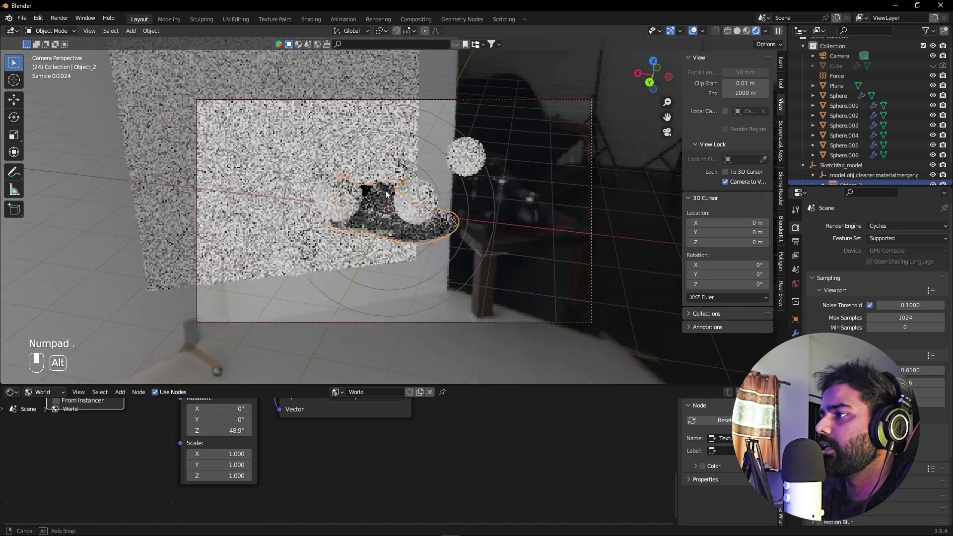
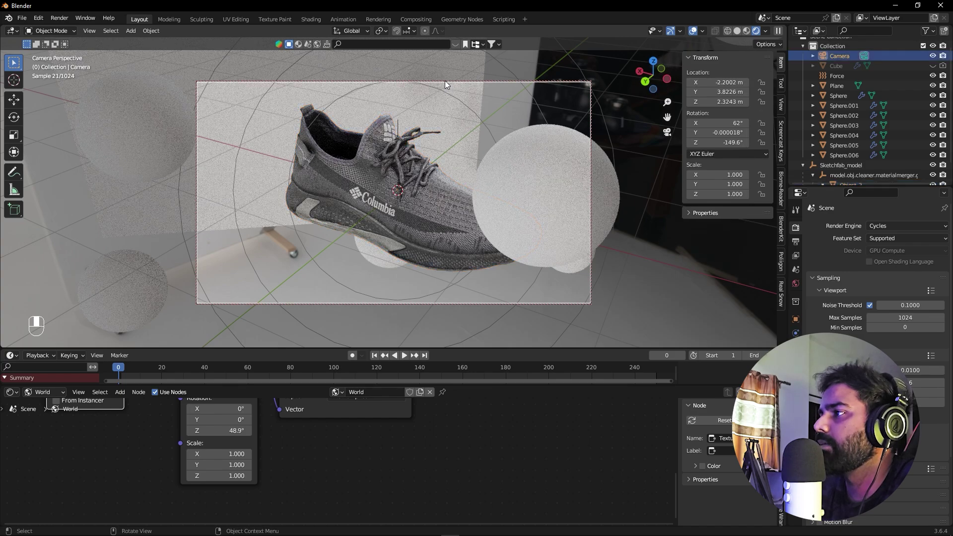
Step: Frame the angled view and insert location/rotation keyframes on the camera at the start
drag(449, 84, 146, 330)
middle_click(513, 84)
right_click(513, 85)
key(i)
Step: Move to frame 100, reframe to a lower side view and keyframe the camera again
drag(139, 371, 361, 191)
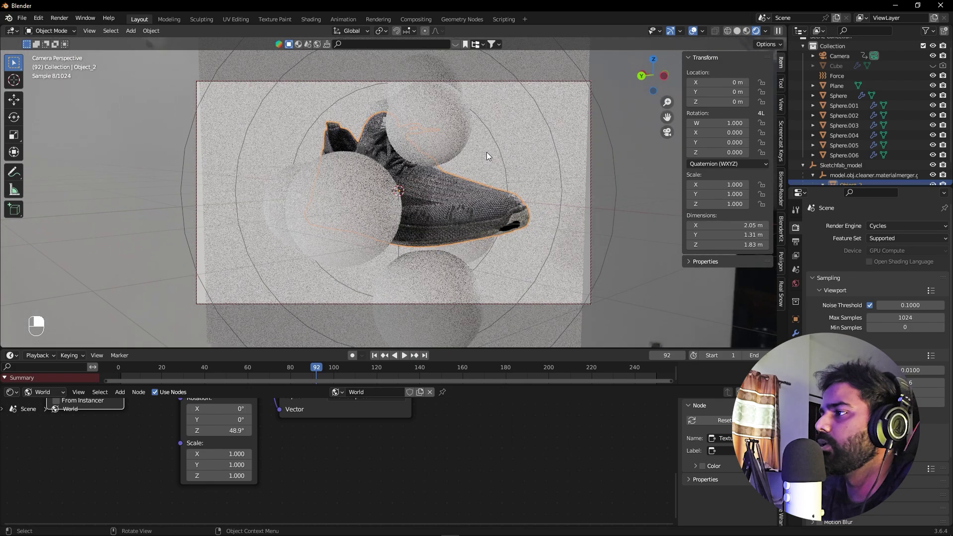
click(477, 80)
click(477, 82)
key(i)
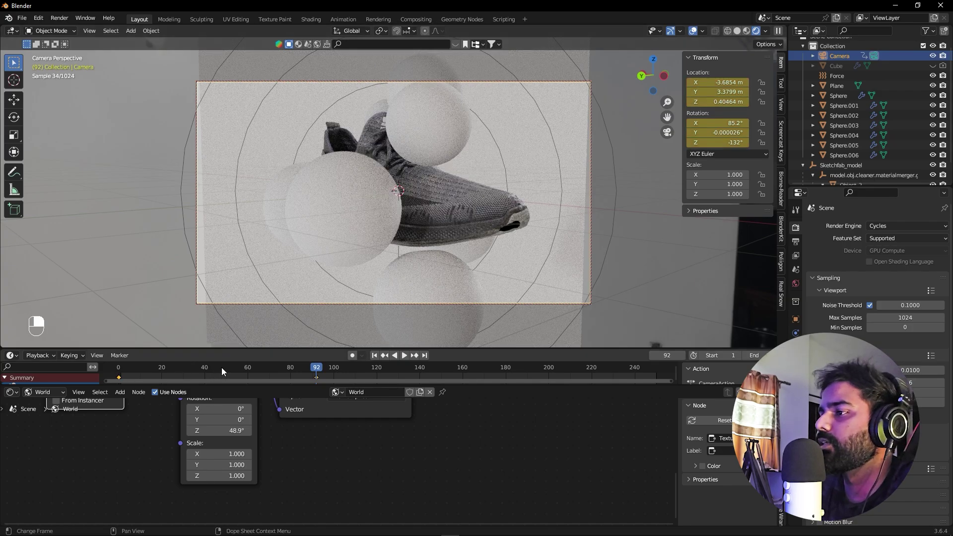
Step: Scrub back to the start and play the camera animation to check the glide
drag(180, 375, 126, 378)
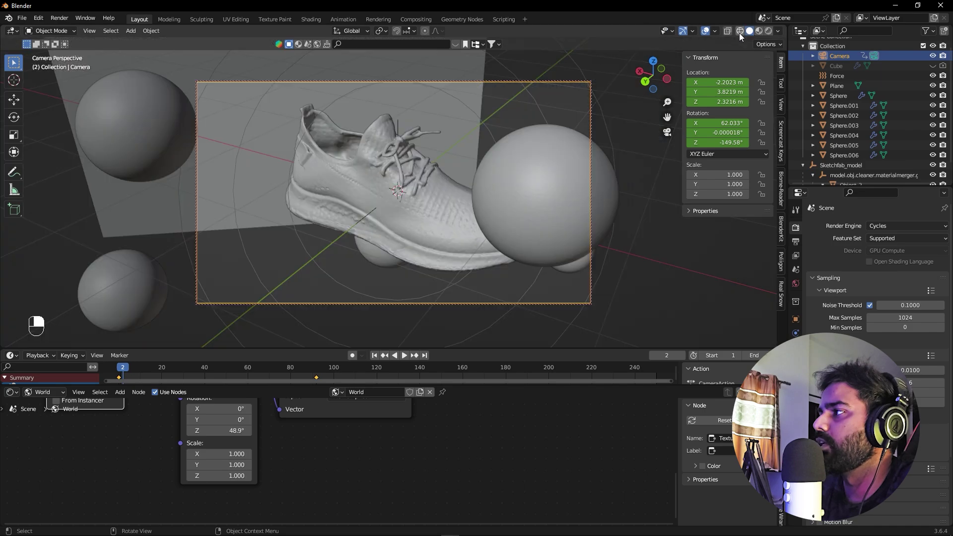
key(space)
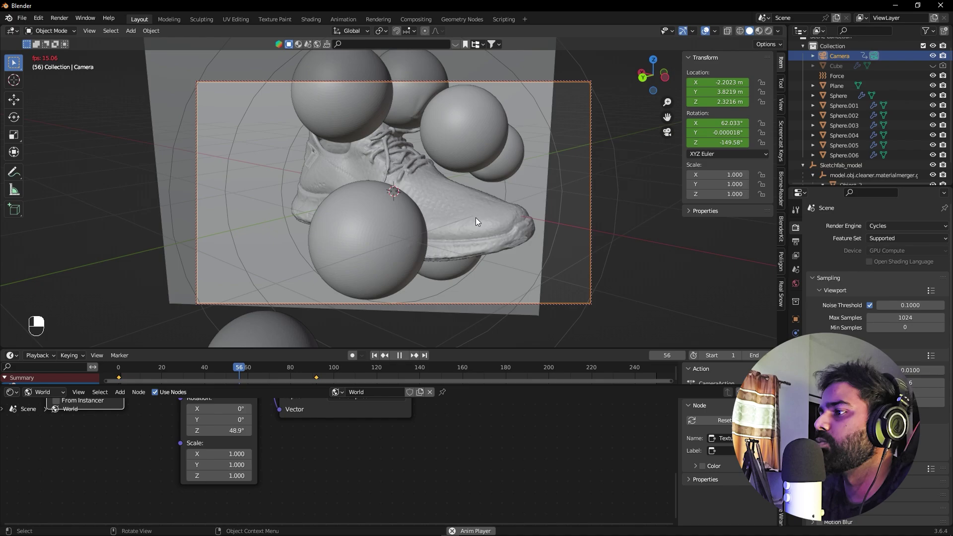
key(space)
drag(336, 374, 320, 380)
key(ctrl+z)
middle_click(331, 377)
middle_click(321, 378)
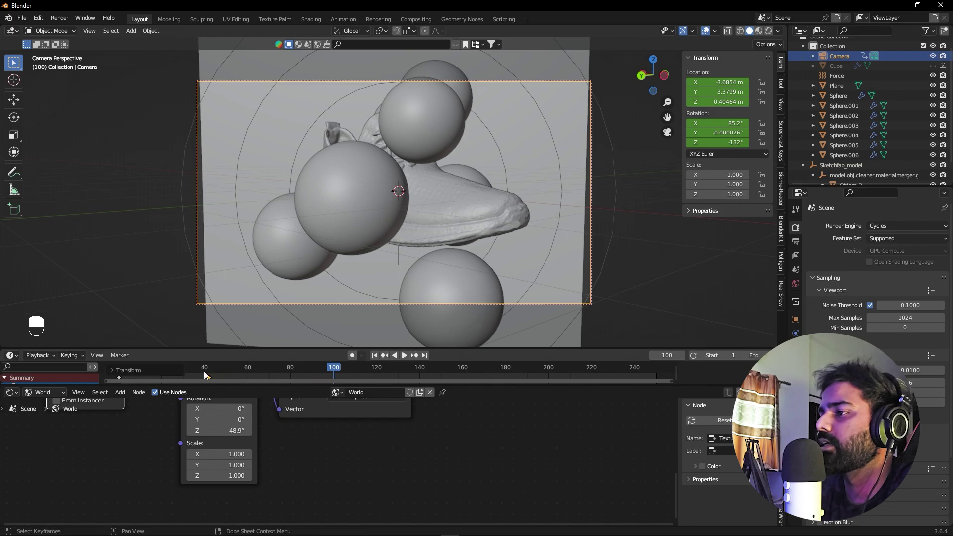
key(space)
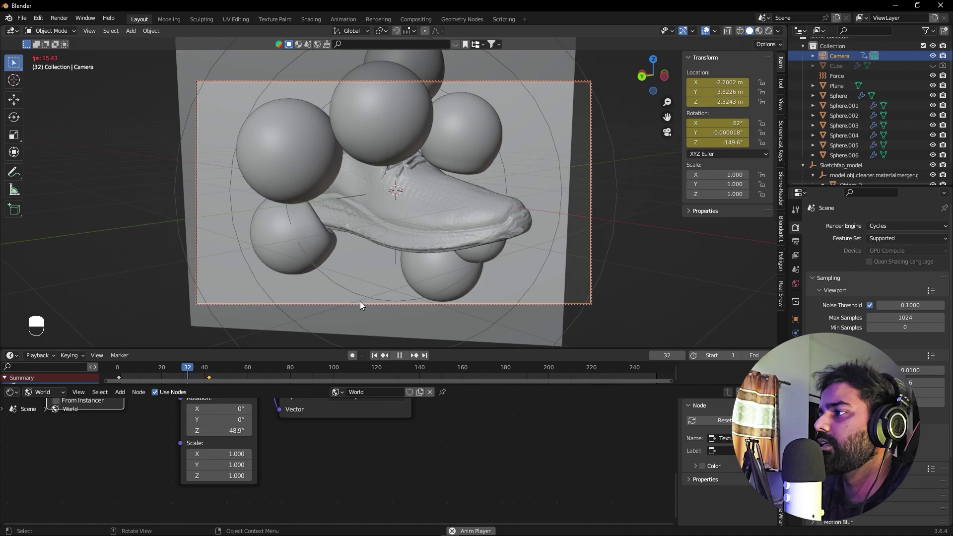
key(space)
key(ctrl+z)
key(ctrl+z)
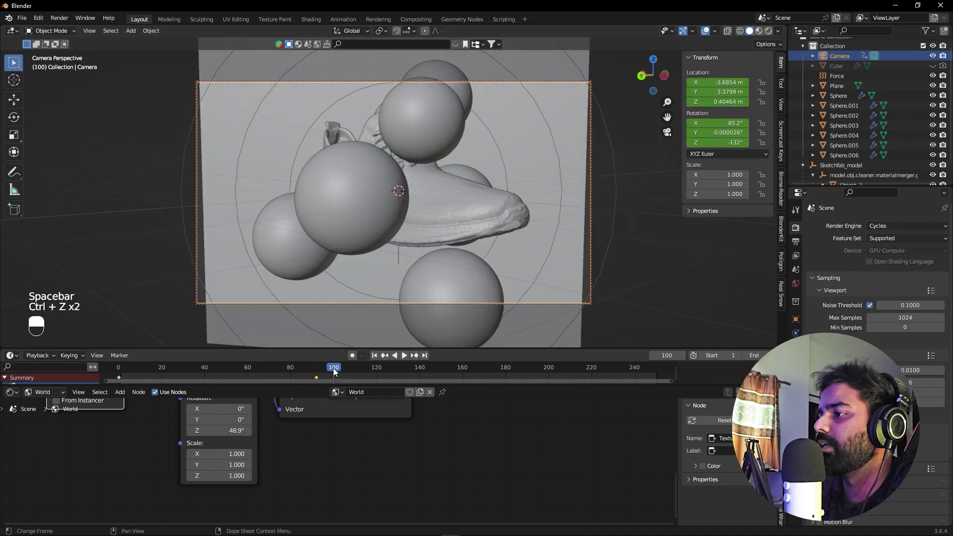
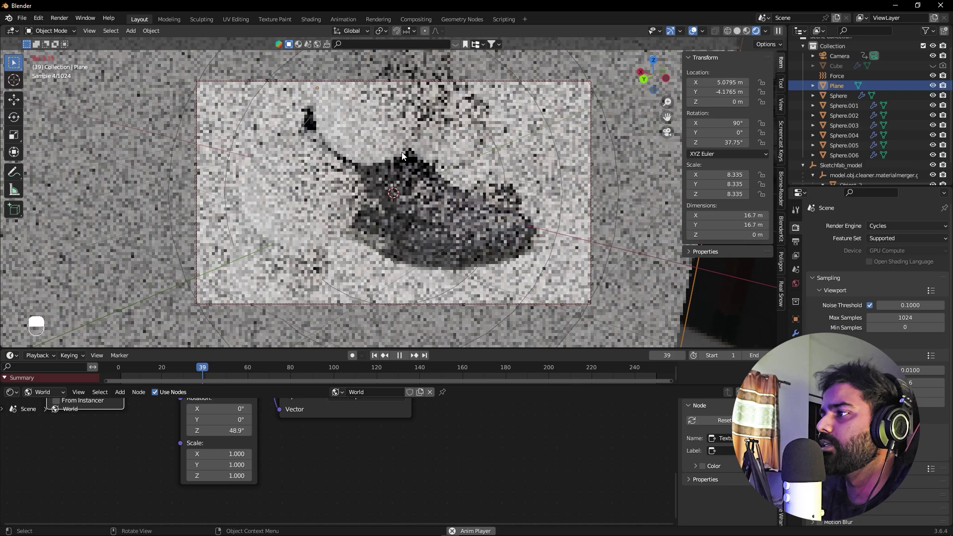
Step: Stop playback and select the collision sphere near the sneaker in the rendered view
key(space)
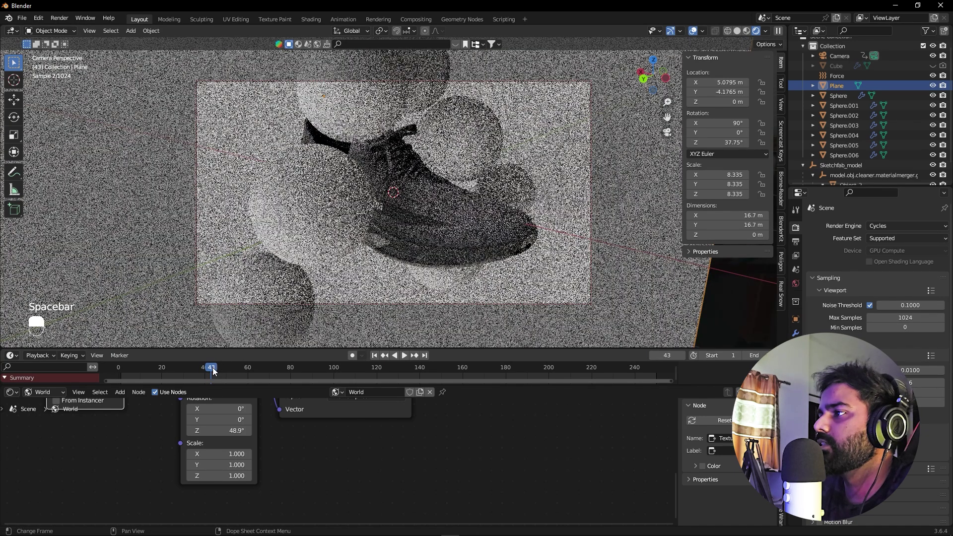
drag(336, 194, 57, 390)
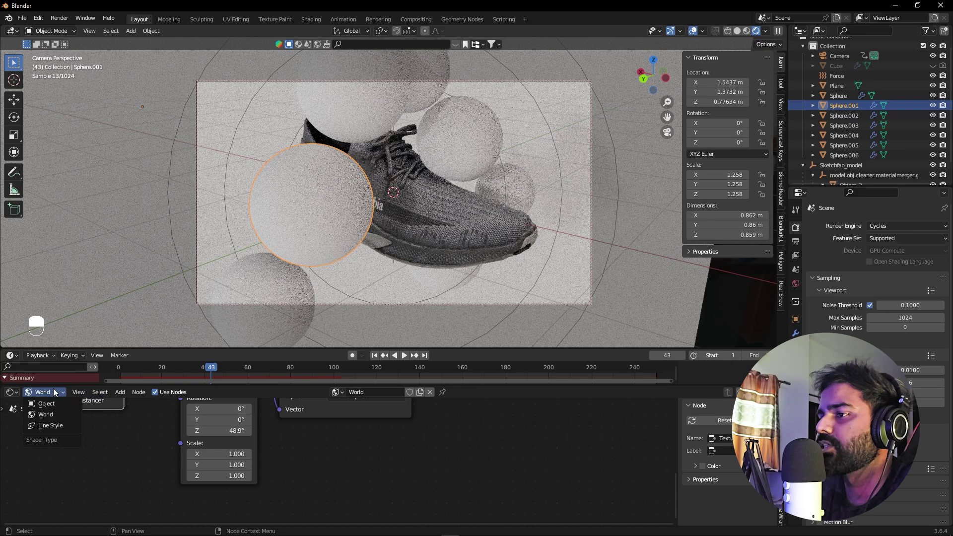